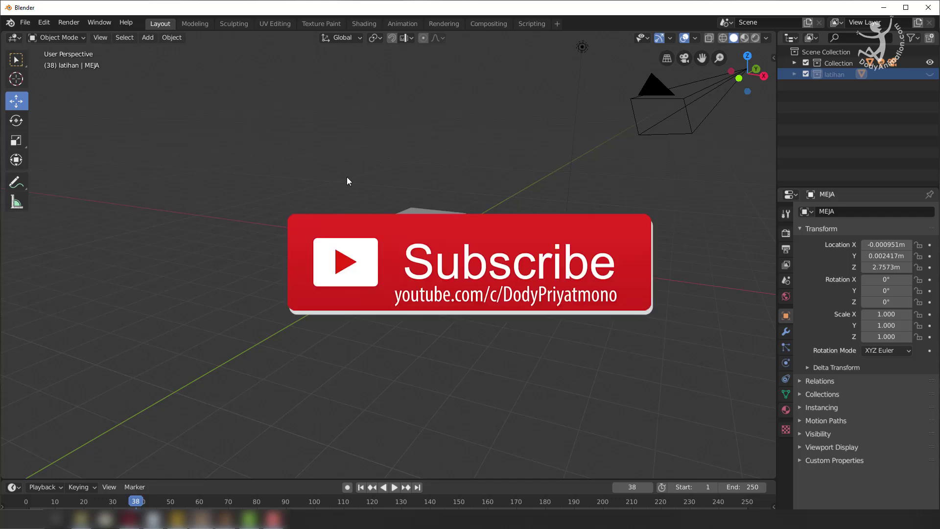
Add a default 2 m mesh cube to the scene.
middle_click(472, 273)
scroll("up", 3)
middle_click(460, 278)
left_click(458, 284)
middle_click(415, 272)
middle_click(414, 284)
middle_click(681, 239)
key("n")
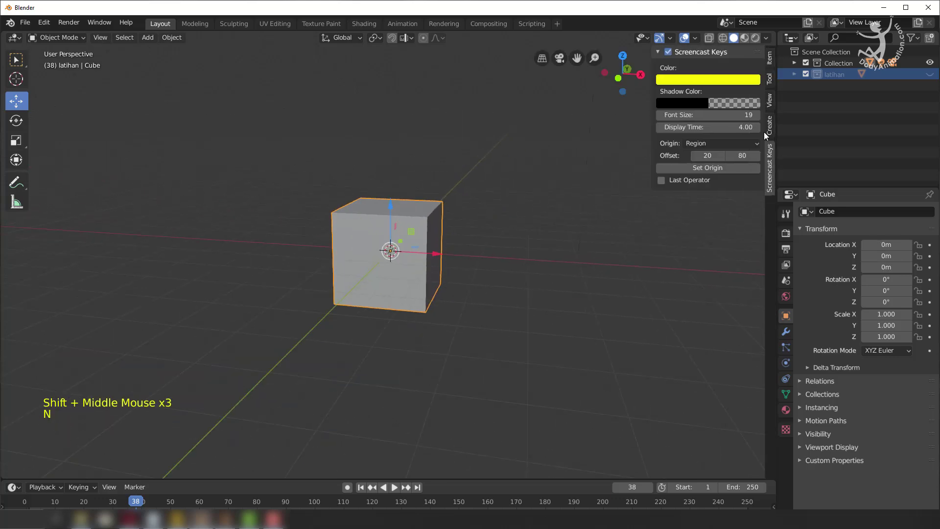
Move the cube to about X −5.8149 m, Z 0.99273 m with its Item transform values shown.
left_click(771, 64)
left_click(500, 190)
key("n")
key("n")
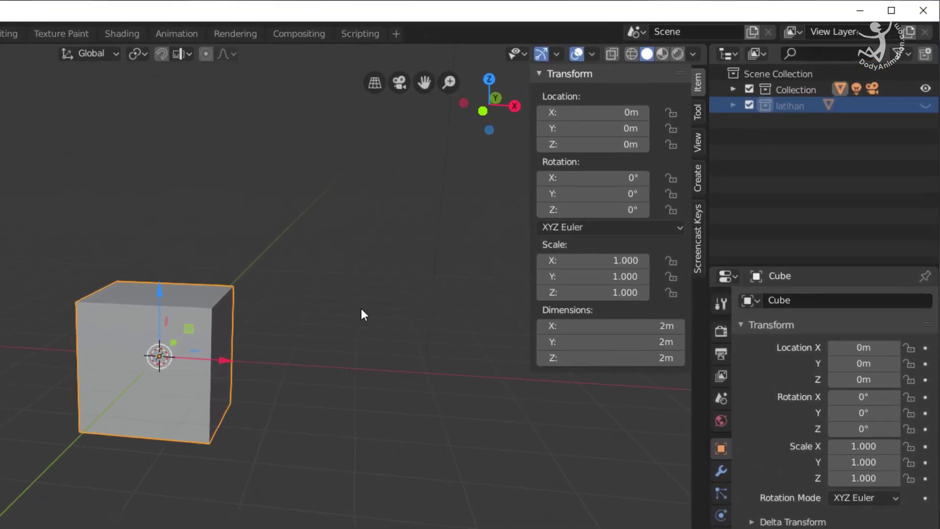
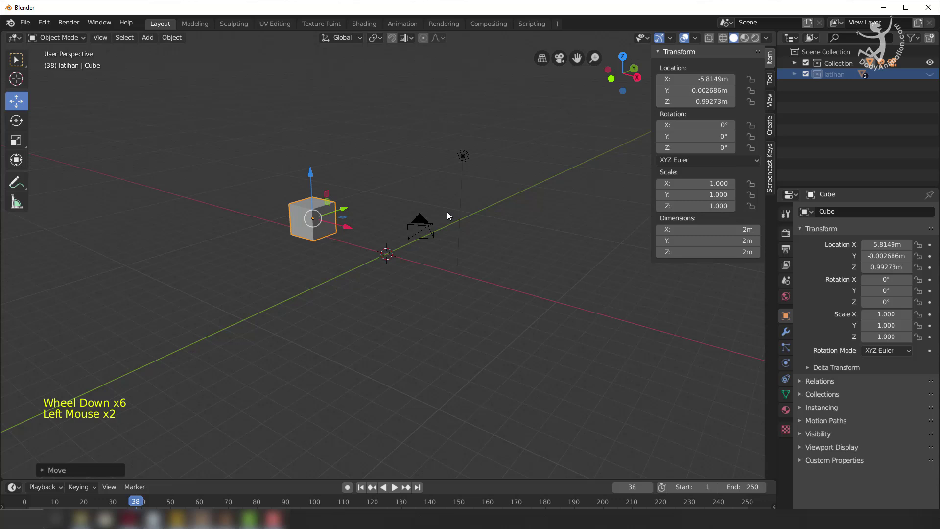
Add a cylinder at the origin and raise the cube's top face so it stands 2.86 m tall.
left_click(841, 67)
key("shift+a")
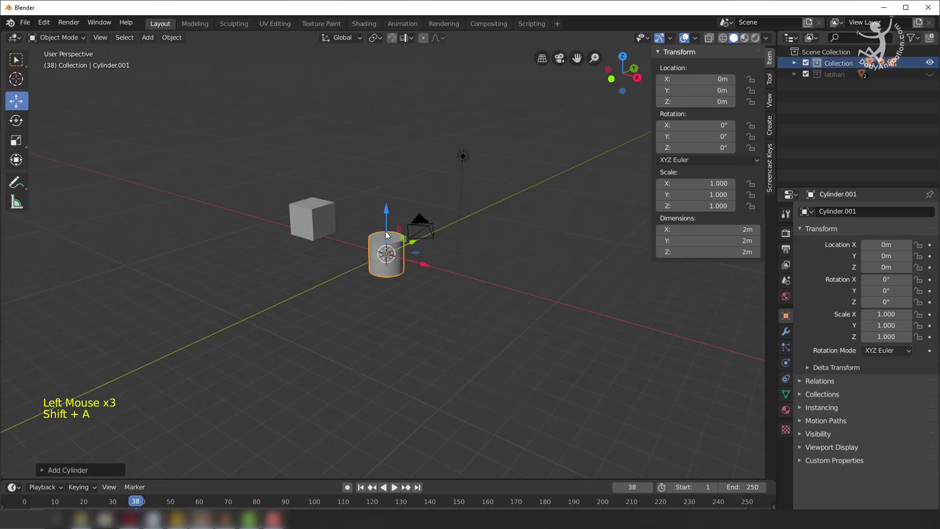
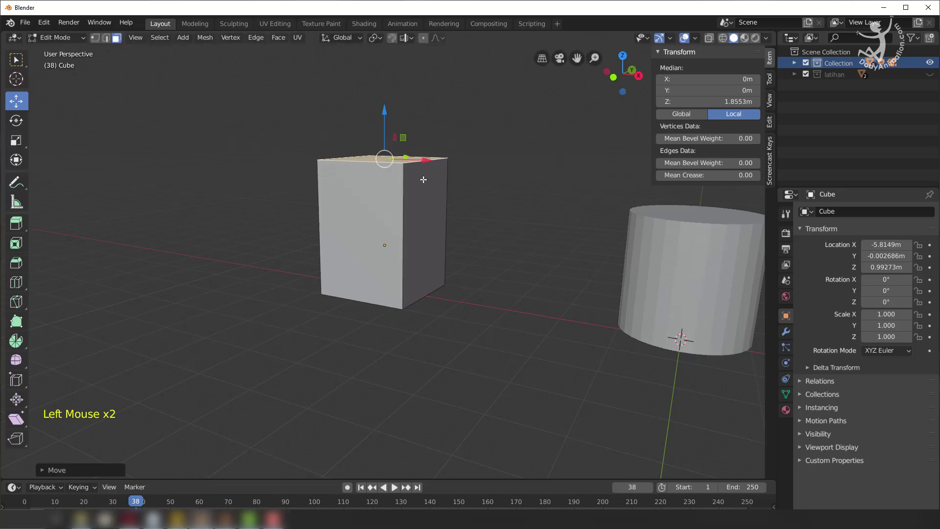
middle_click(480, 198)
key("Tab")
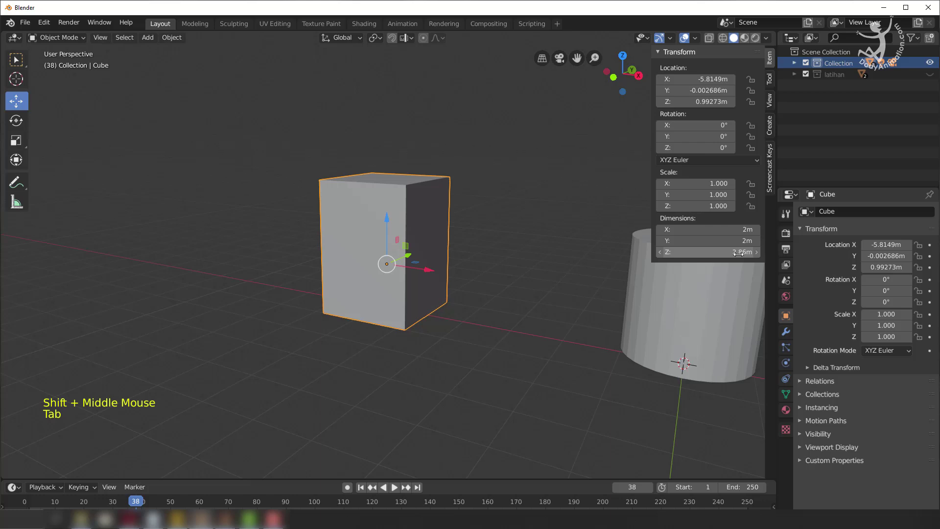
Enable the MeasureIt add-on in User Preferences and return to the cube scene.
middle_click(435, 241)
middle_click(438, 259)
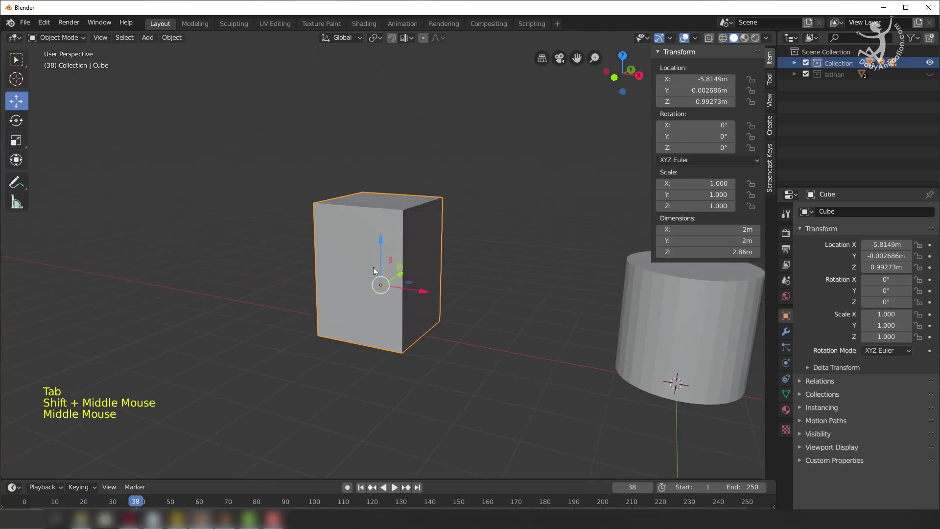
middle_click(466, 271)
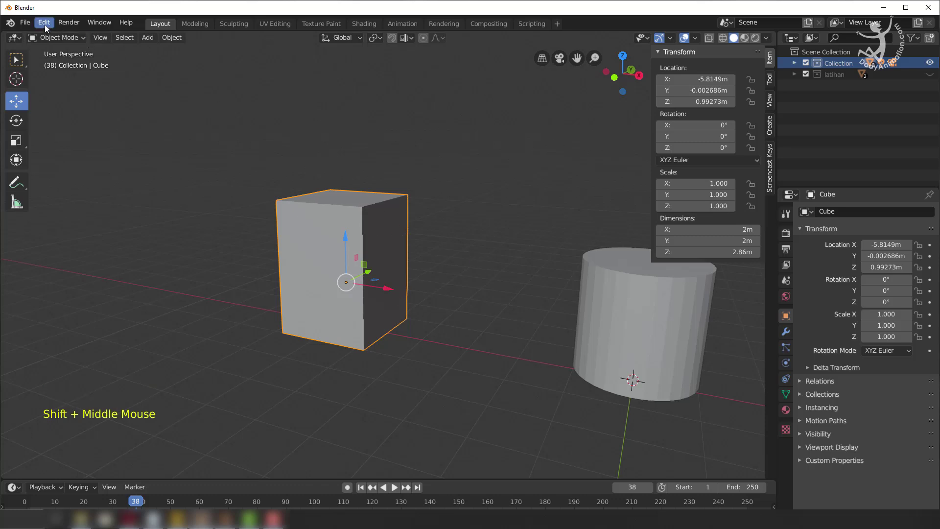
left_click(45, 29)
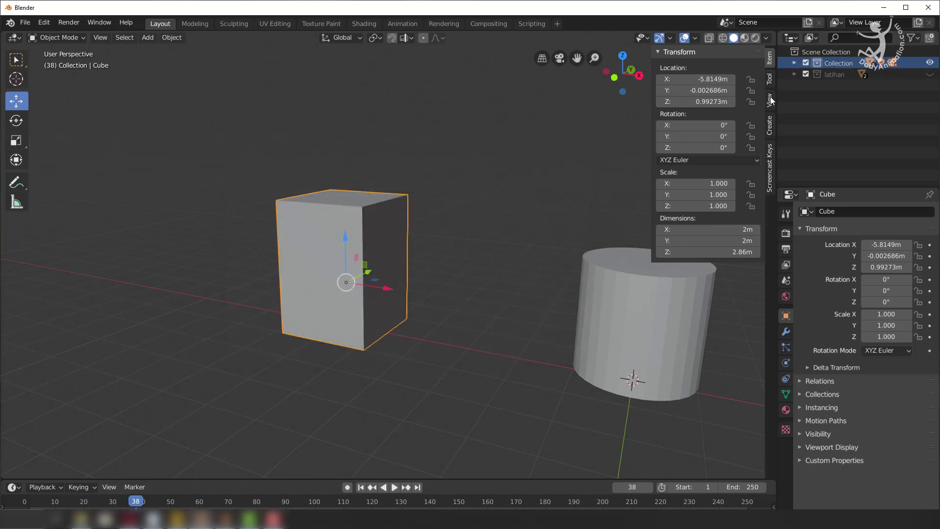
Show the MeasureIt Tools panel and delete the existing objects from the scene.
left_click(774, 108)
left_click(664, 110)
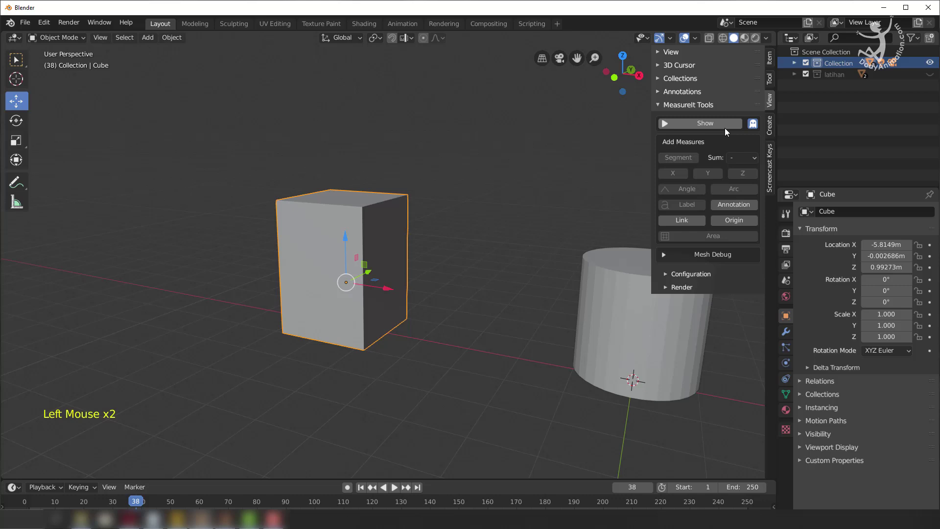
middle_click(417, 226)
left_click(502, 309)
scroll("down", 3)
key("x")
middle_click(359, 284)
left_click(327, 284)
Add a single new 2 m cube at the origin.
key("x")
key("shift+a")
scroll("up", 3)
middle_click(496, 294)
middle_click(536, 304)
middle_click(482, 272)
middle_click(482, 269)
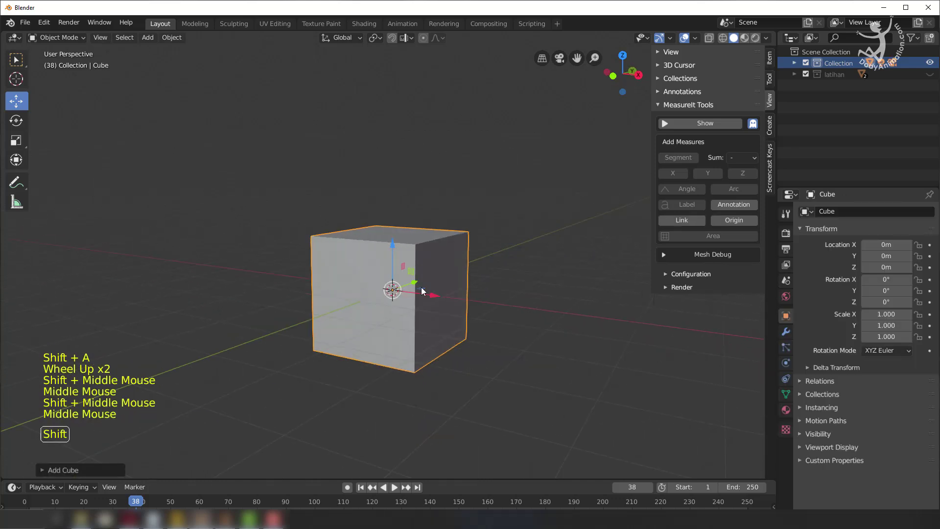
middle_click(627, 234)
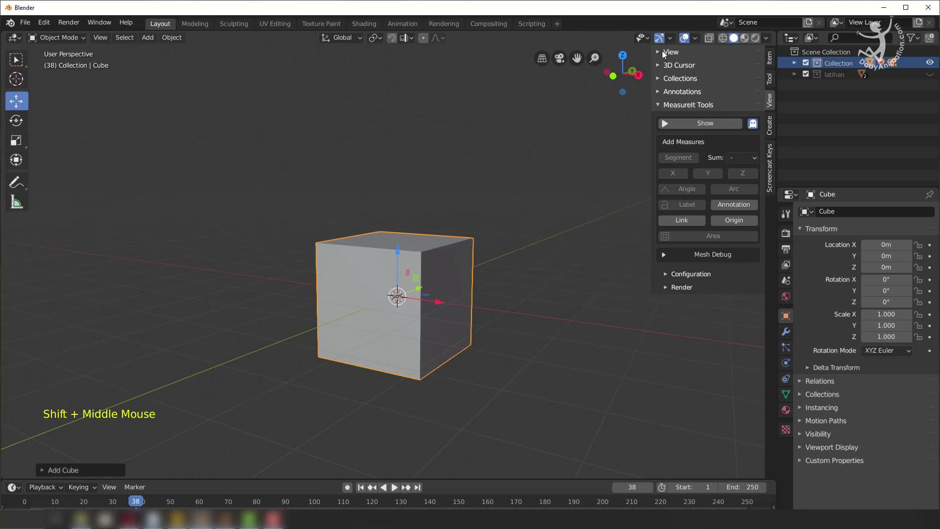
Check the cube's transform values and bring the MeasureIt Tools panel back for it.
left_click(773, 60)
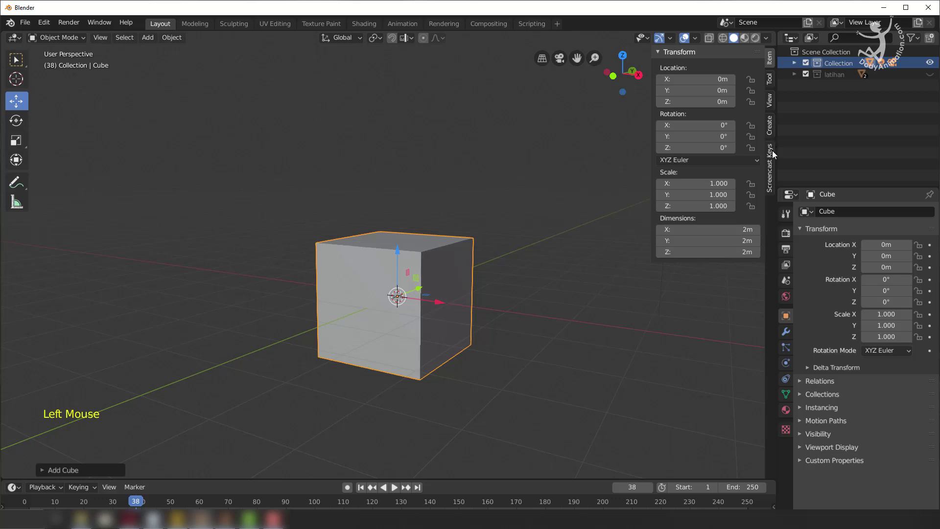
left_click(774, 163)
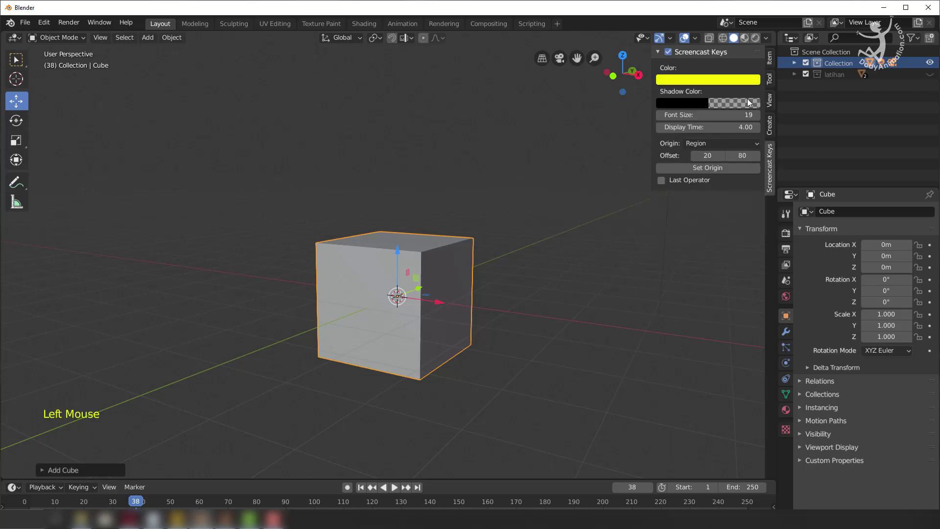
left_click(775, 102)
middle_click(403, 287)
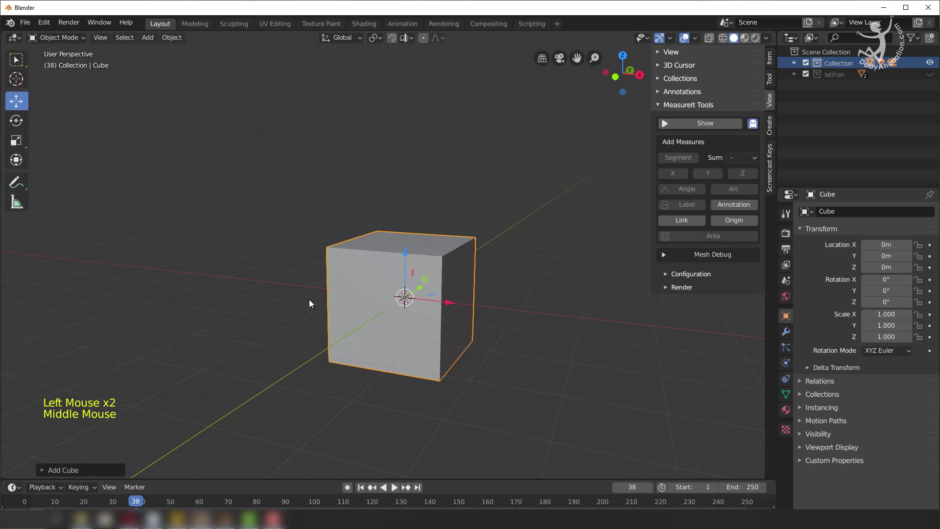
Set the vertical-edge 2.00 m measure's font size to 38 and its colour to yellow.
left_click(54, 40)
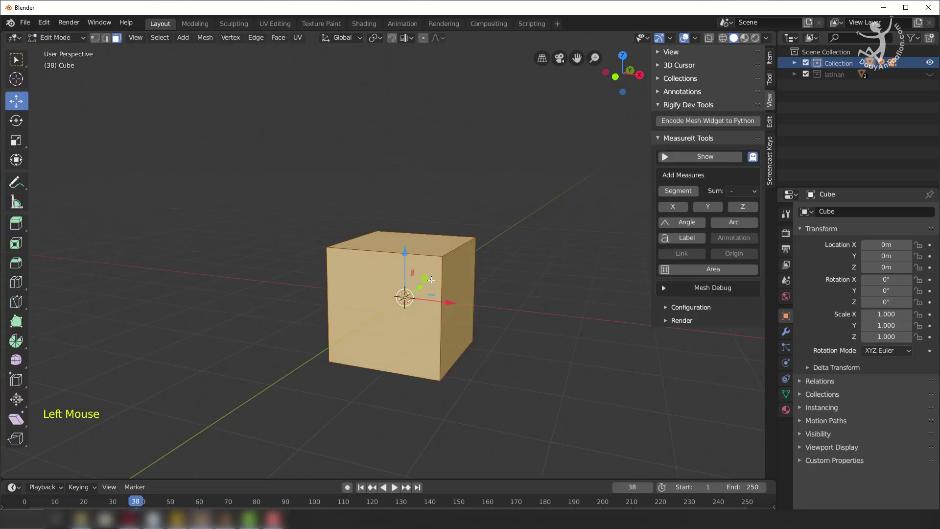
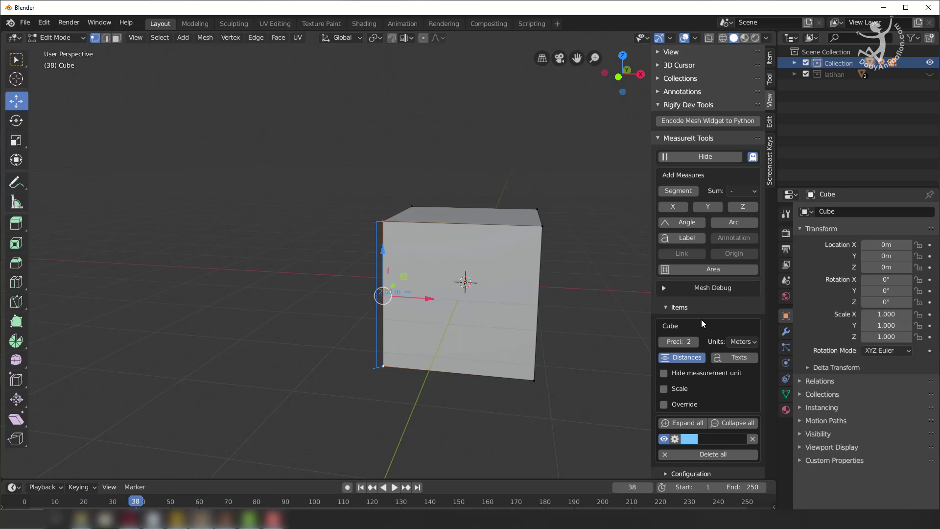
scroll("down", 3)
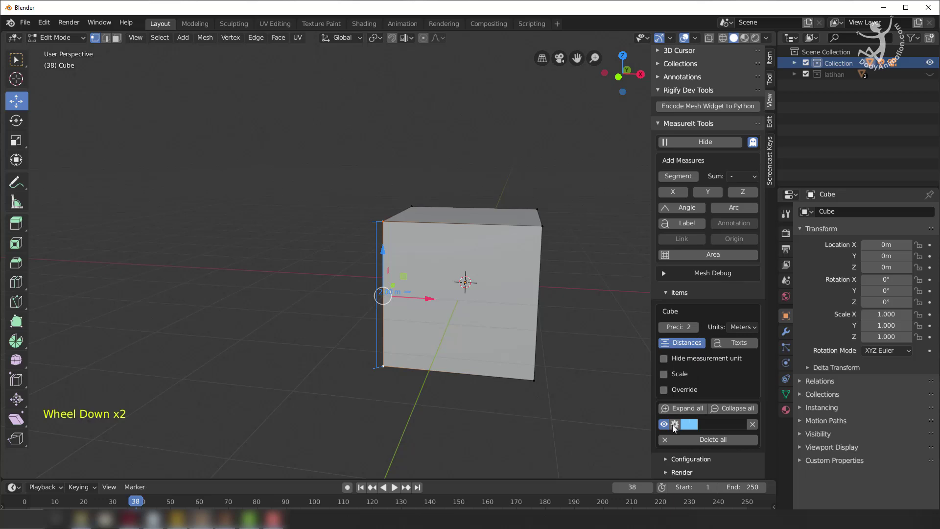
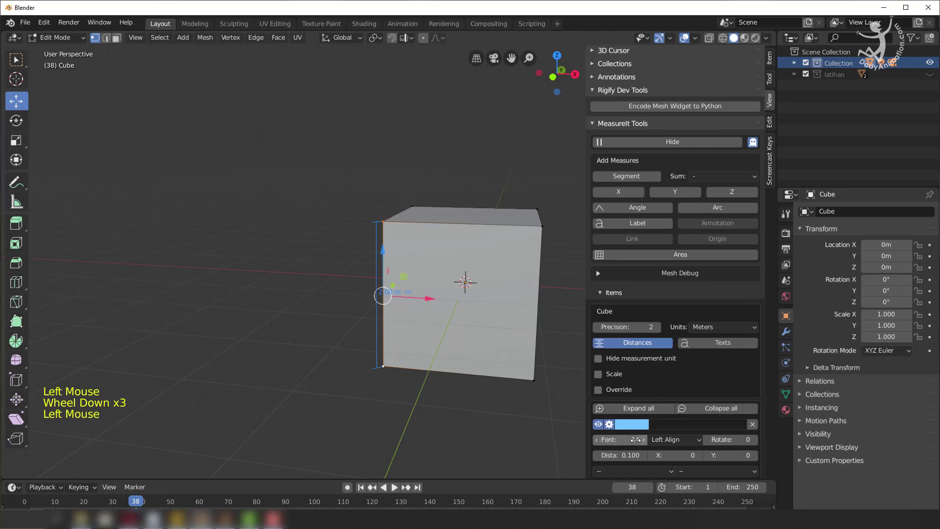
left_click(466, 285)
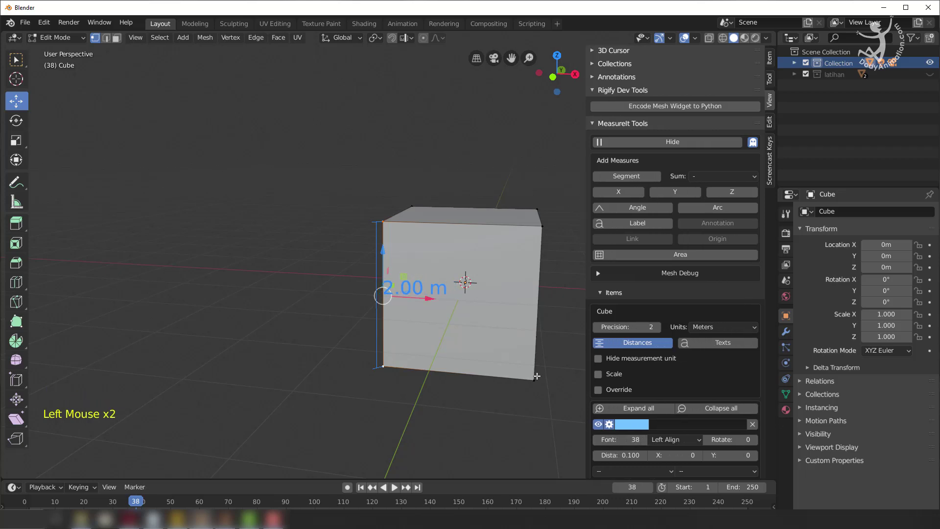
left_click(635, 431)
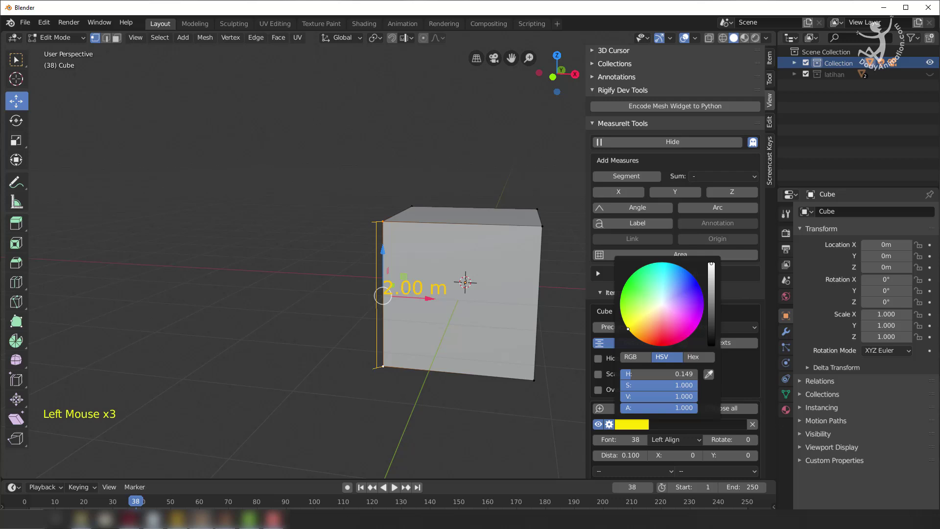
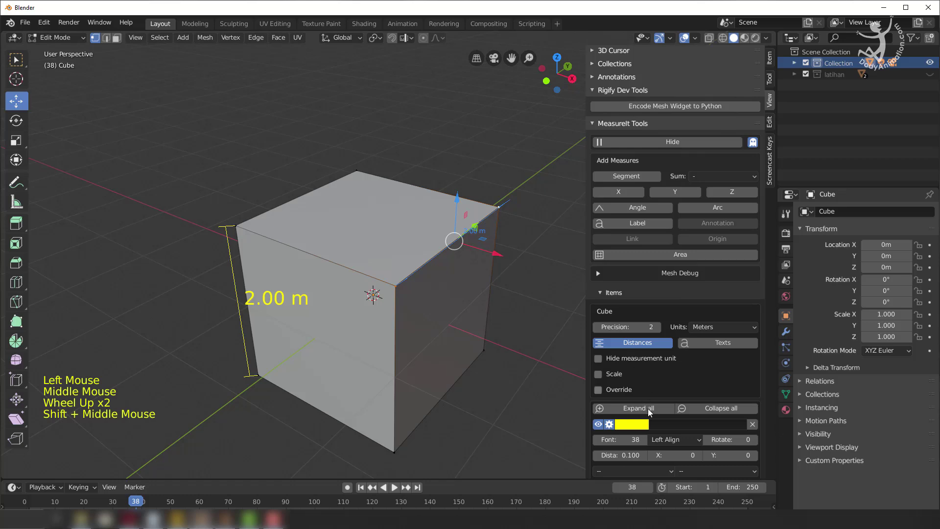
Show all the cube's measures and set the top-edge 2.00 m dimension's colour to magenta.
scroll("down", 3)
left_click(609, 392)
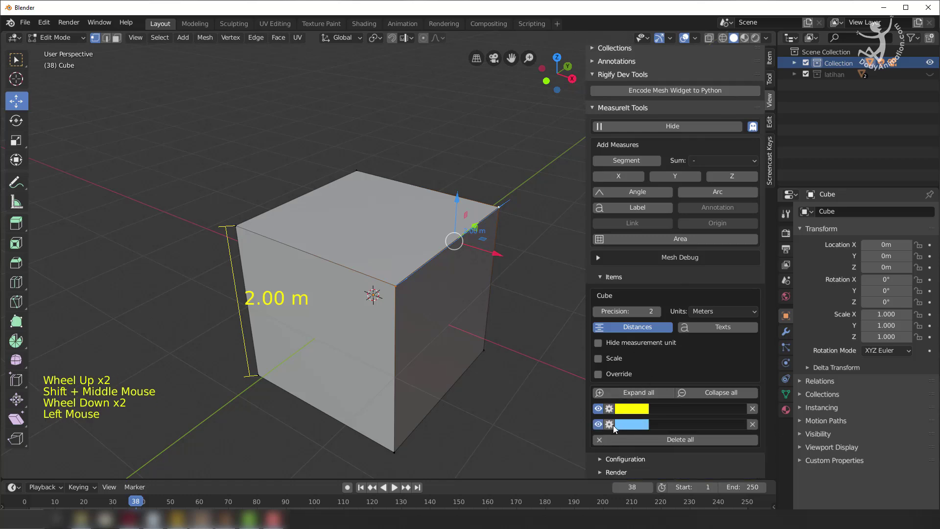
left_click(630, 429)
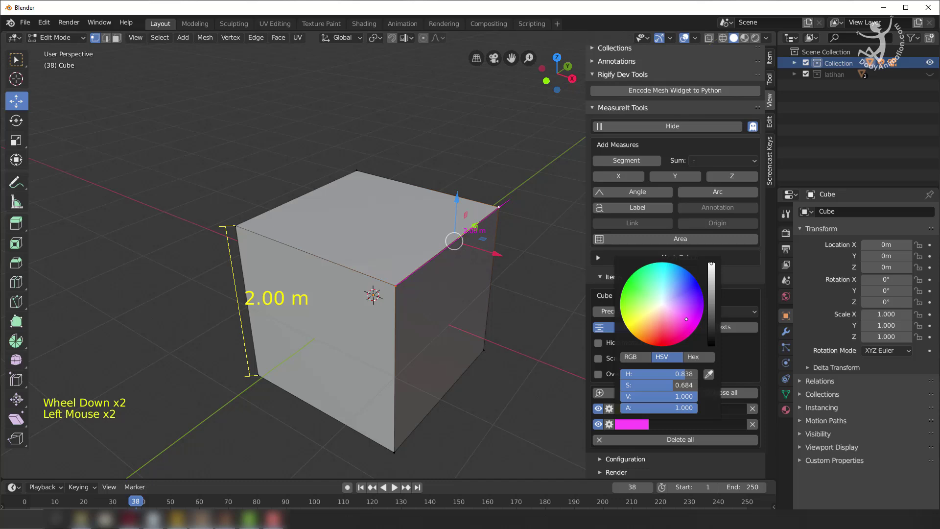
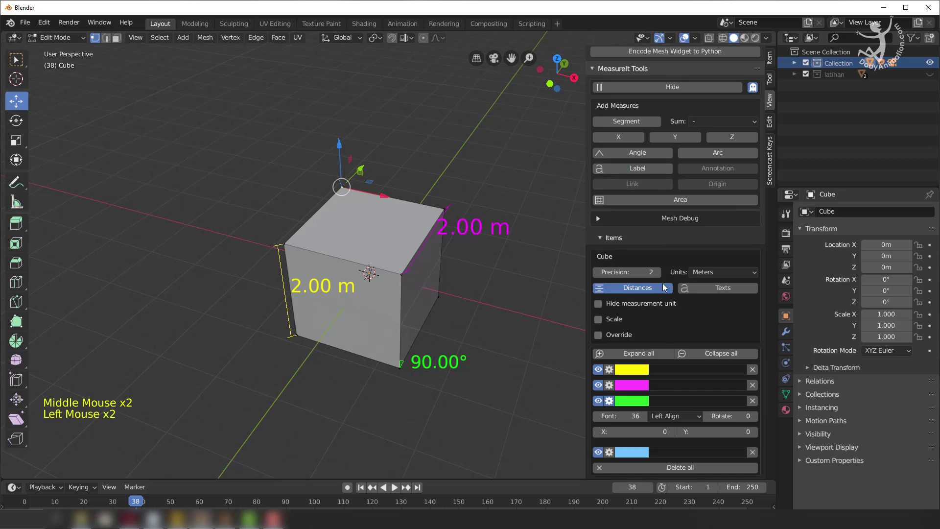
Enter 'ini sudut' as the fourth MeasureIt item's label text and open its colour choice.
left_click(613, 407)
left_click(667, 429)
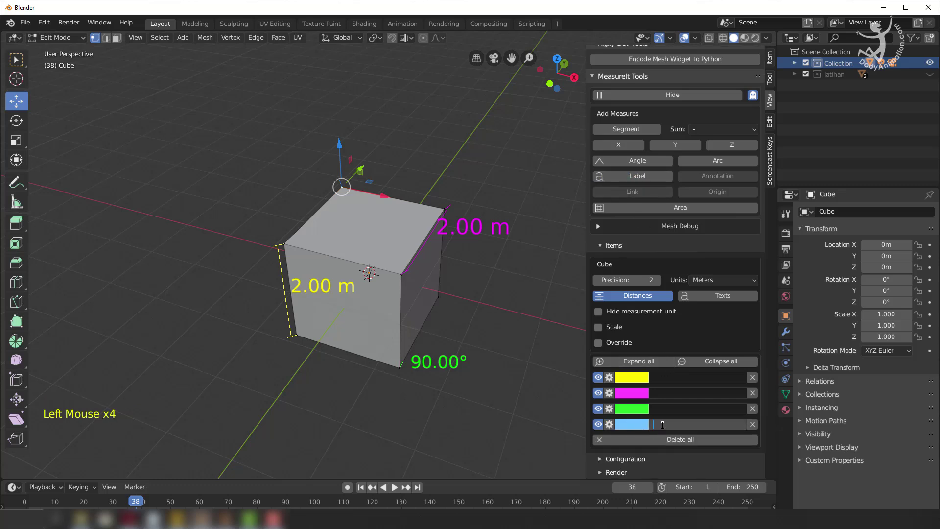
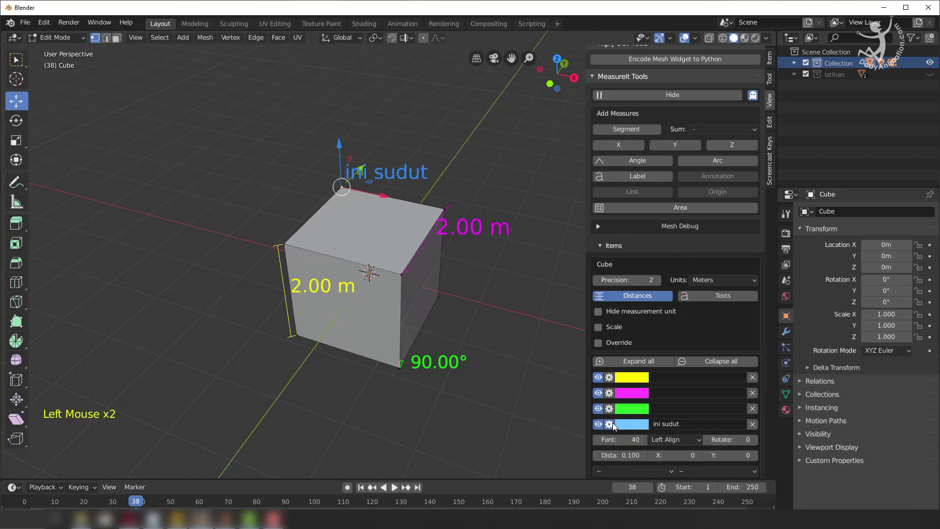
left_click(608, 427)
Set the 'ini sudut' corner label's colour to white.
left_click(632, 432)
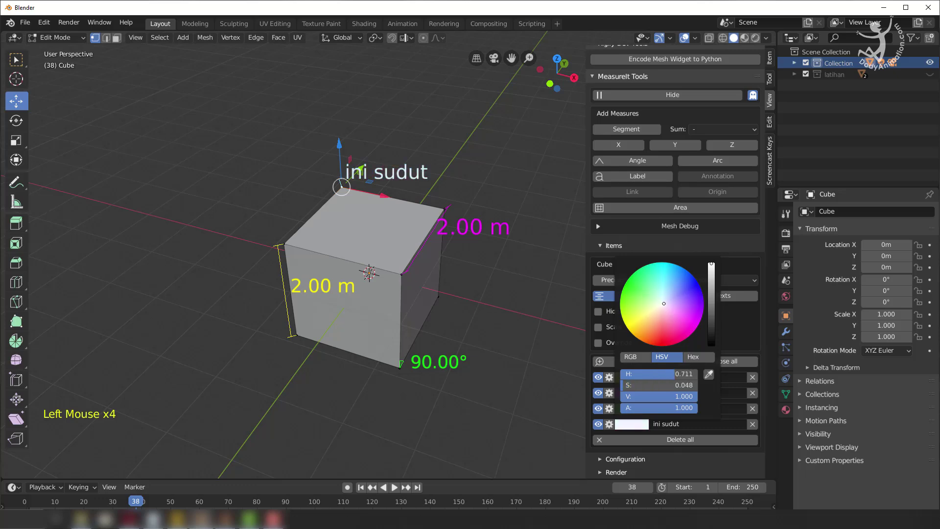
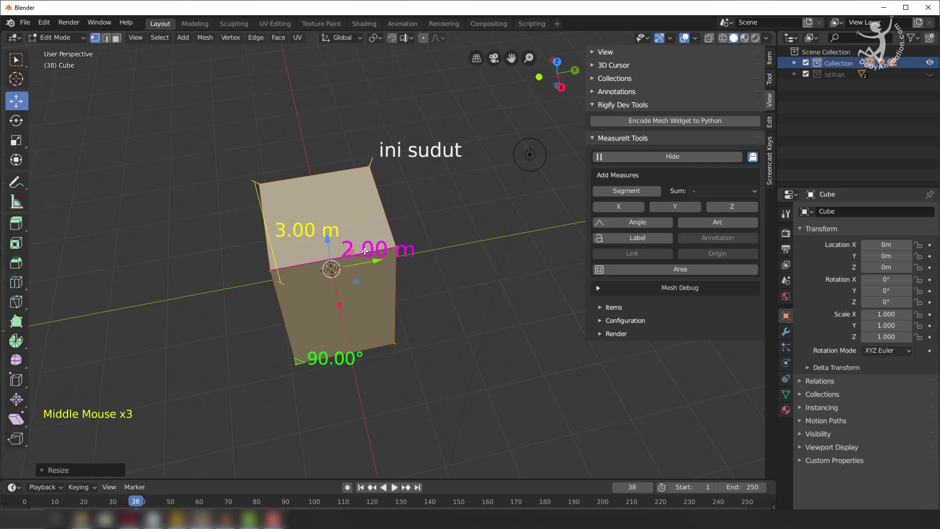
Scale the box along global Y to about 0.5 so its top dimension reads 1.00 m.
key("s")
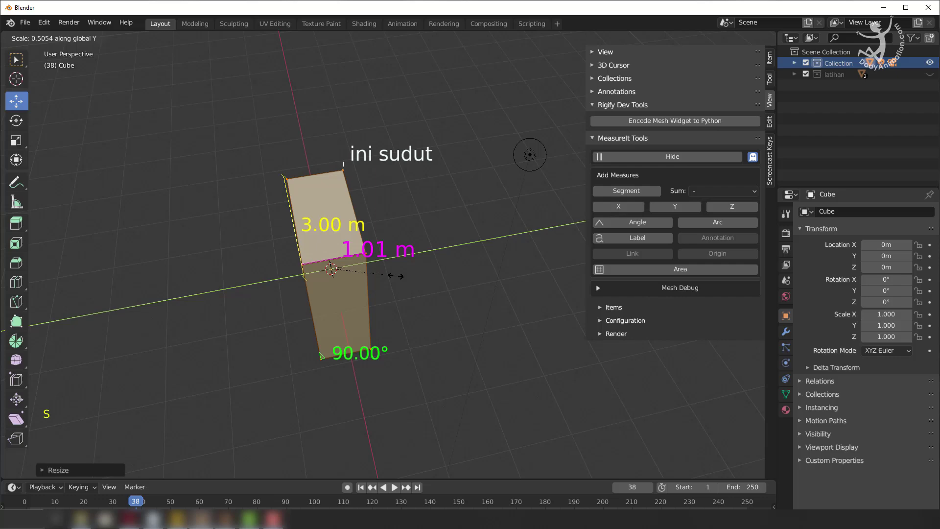
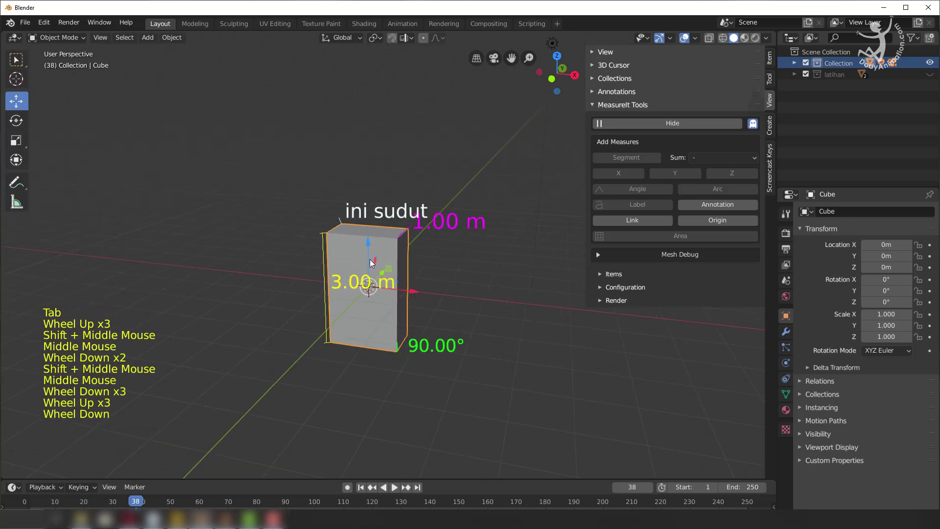
Raise the box along Z to 1.655 m and look at it through the scene camera.
left_click(370, 260)
middle_click(403, 219)
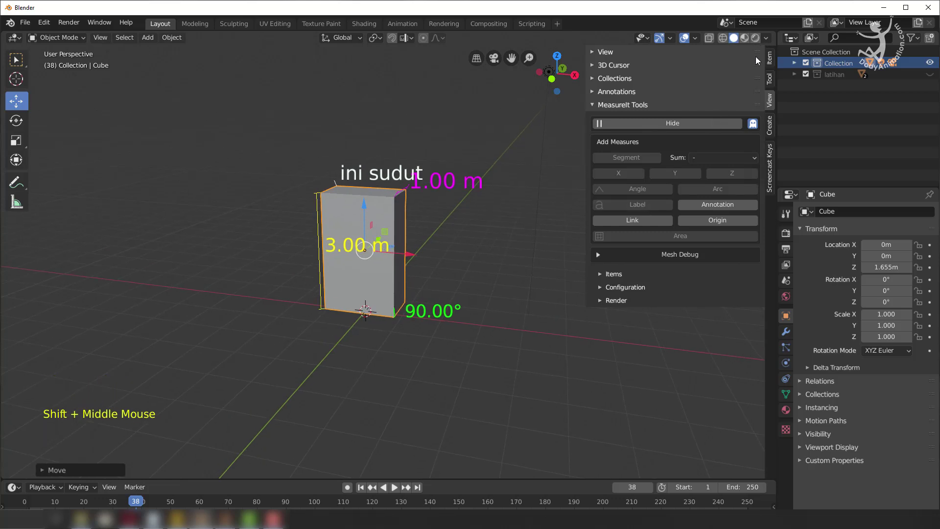
left_click(774, 104)
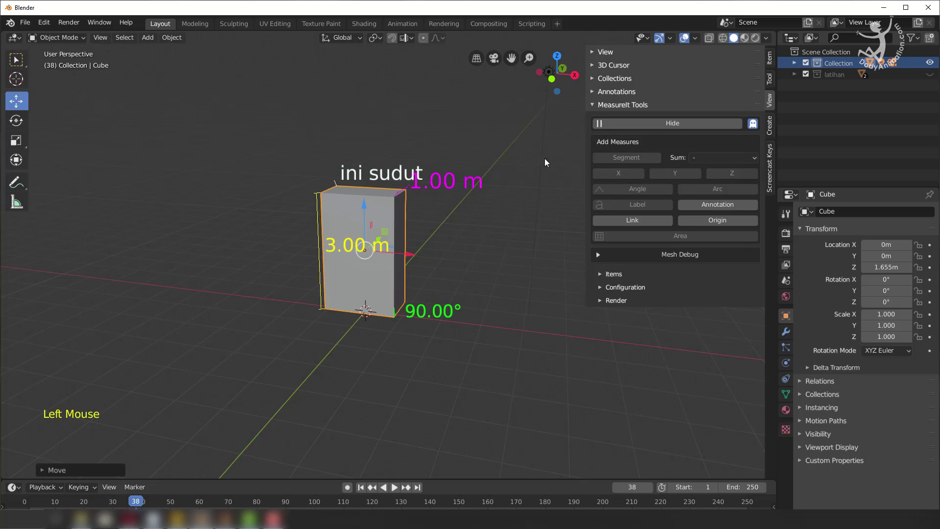
key("n")
middle_click(558, 168)
middle_click(574, 185)
Enable Lock Camera to View in the sidebar's View options.
left_click(687, 62)
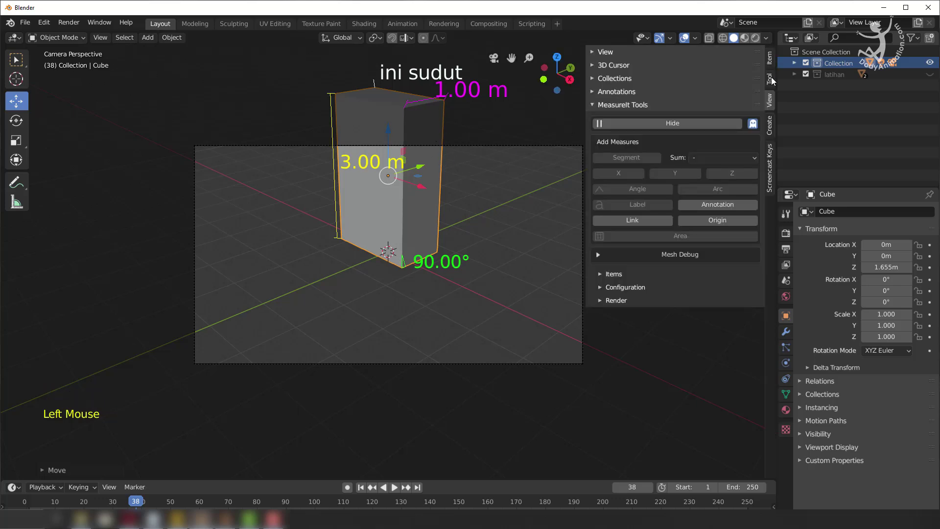
left_click(774, 106)
left_click(603, 109)
left_click(606, 58)
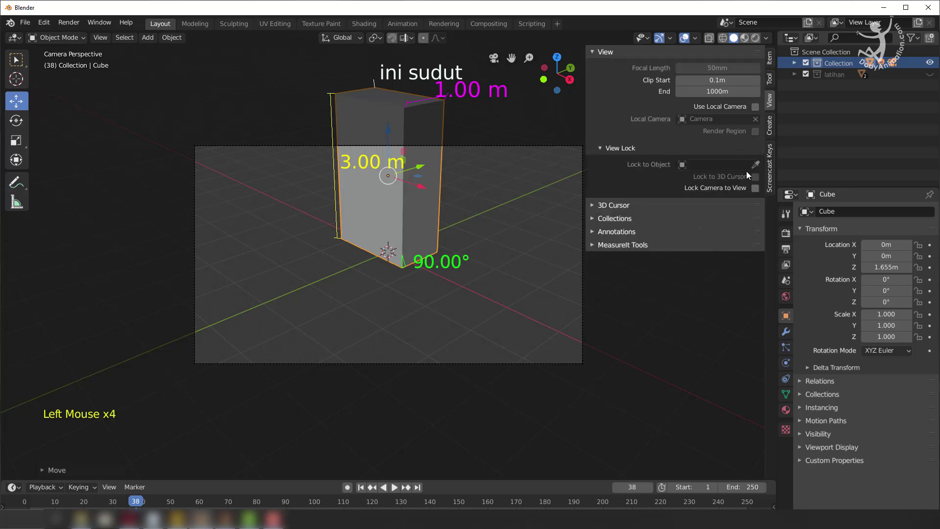
left_click(758, 193)
Frame the whole 3.00 m box in the camera shot and hide the sidebar.
middle_click(403, 192)
middle_click(408, 234)
middle_click(412, 250)
scroll("down", 3)
middle_click(411, 246)
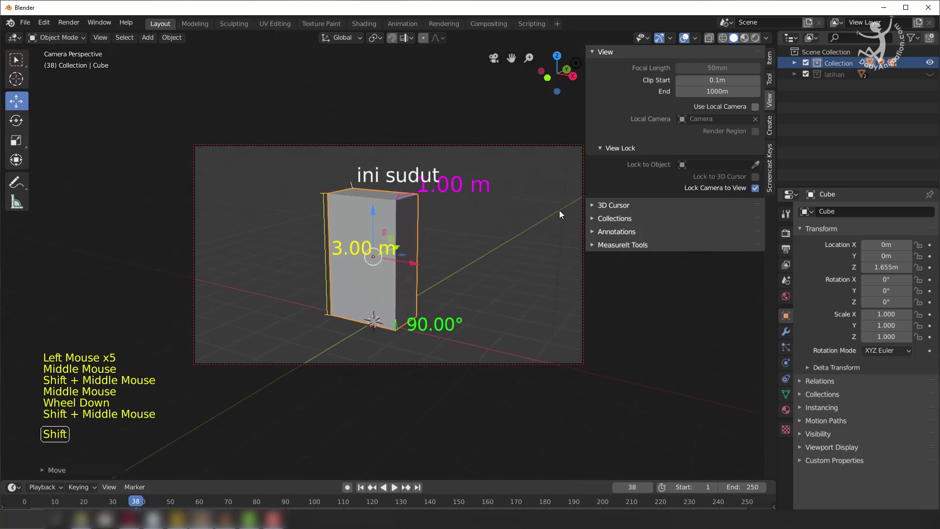
left_click(757, 193)
key("n")
double_click(851, 67)
Add a ground plane under the box, deselect all and show the render output settings at 50% scale.
key("shift+a")
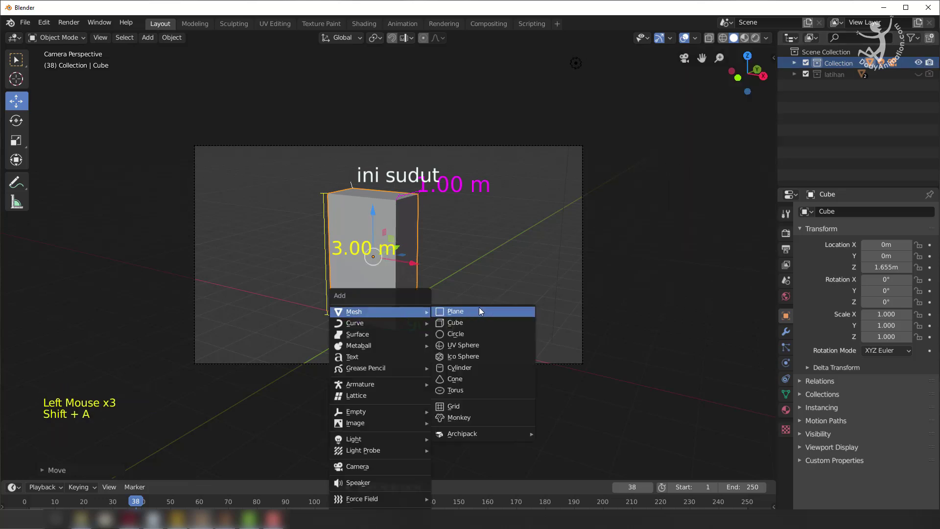
key("s")
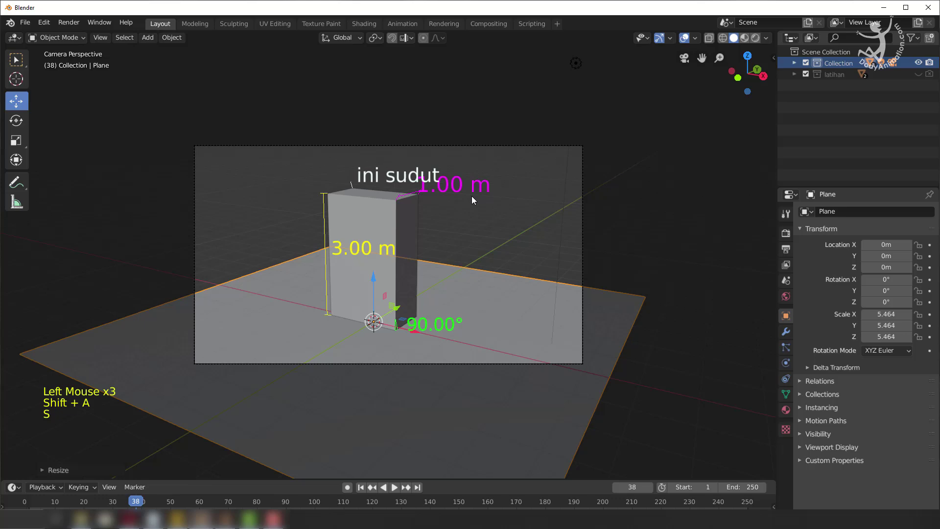
key("a")
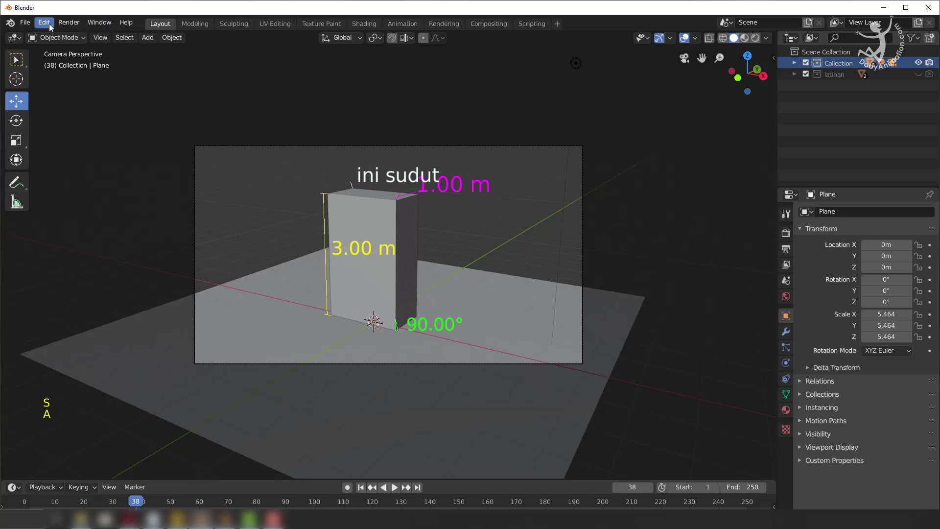
left_click(783, 253)
left_click(898, 251)
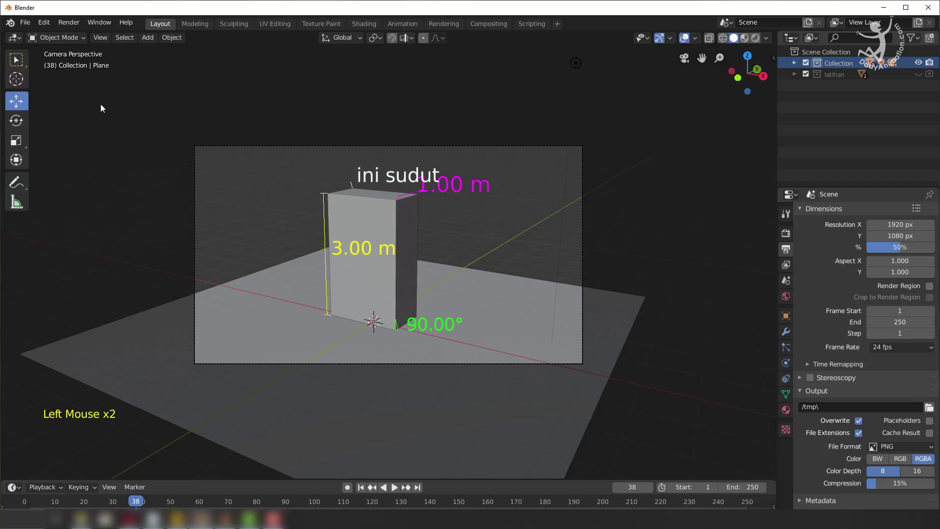
Close the plain render result and expand the MeasureIt Tools render options in the sidebar.
left_click(65, 26)
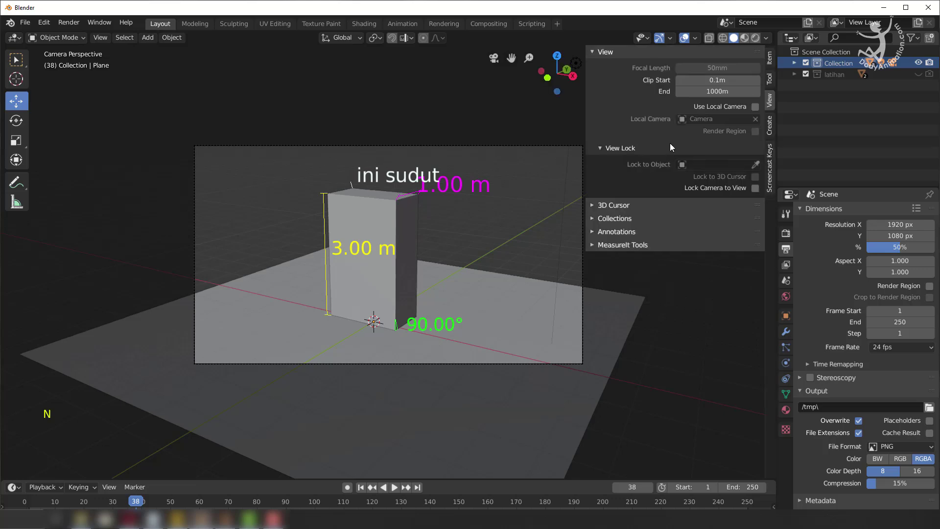
left_click(771, 106)
left_click(610, 150)
left_click(613, 205)
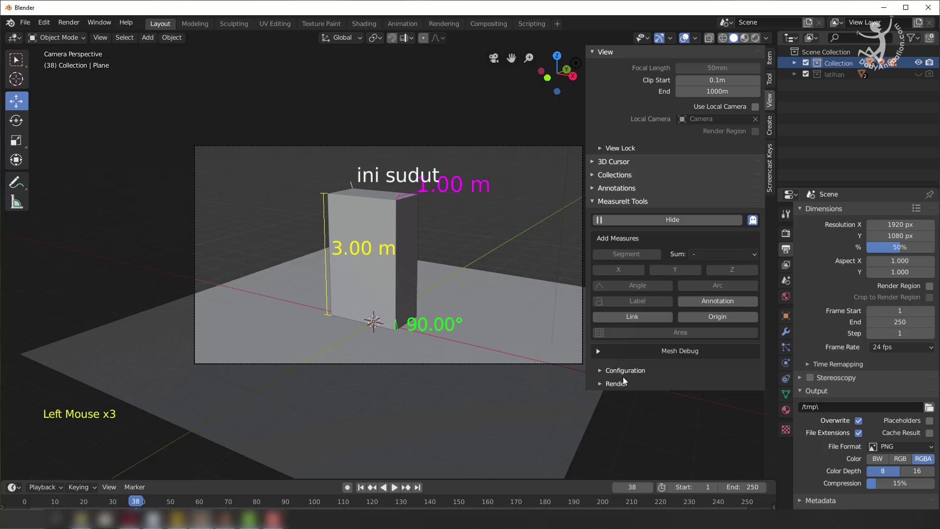
left_click(621, 388)
Turn on Save render image and choose frame render in the MeasureIt render options.
scroll("down", 3)
scroll("down", 3)
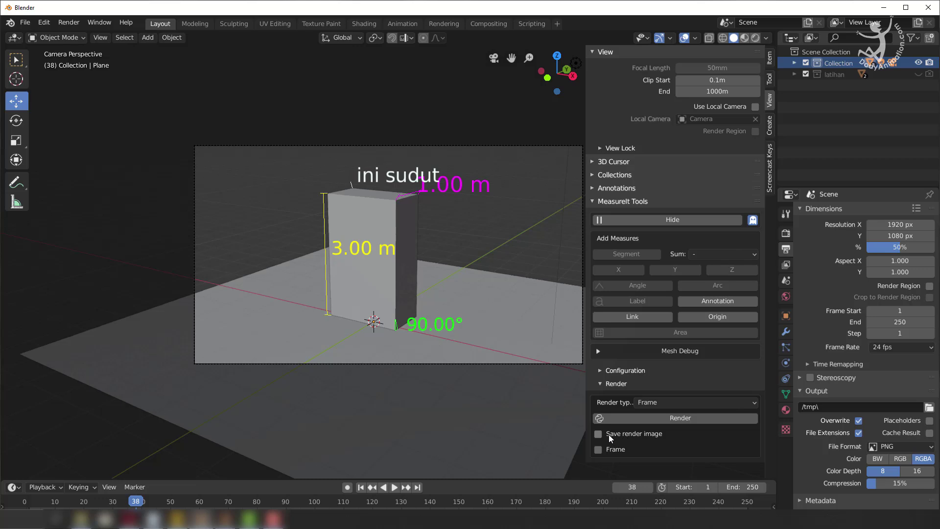
left_click(609, 438)
left_click(670, 407)
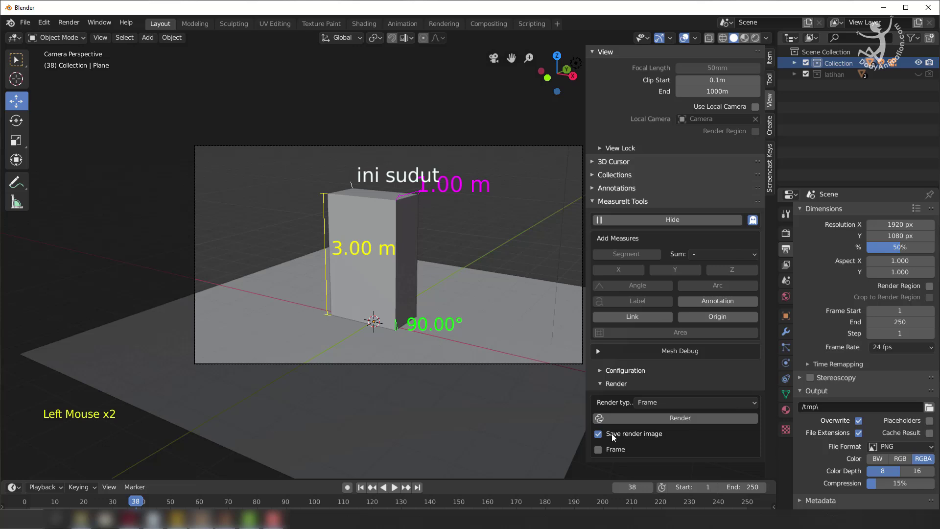
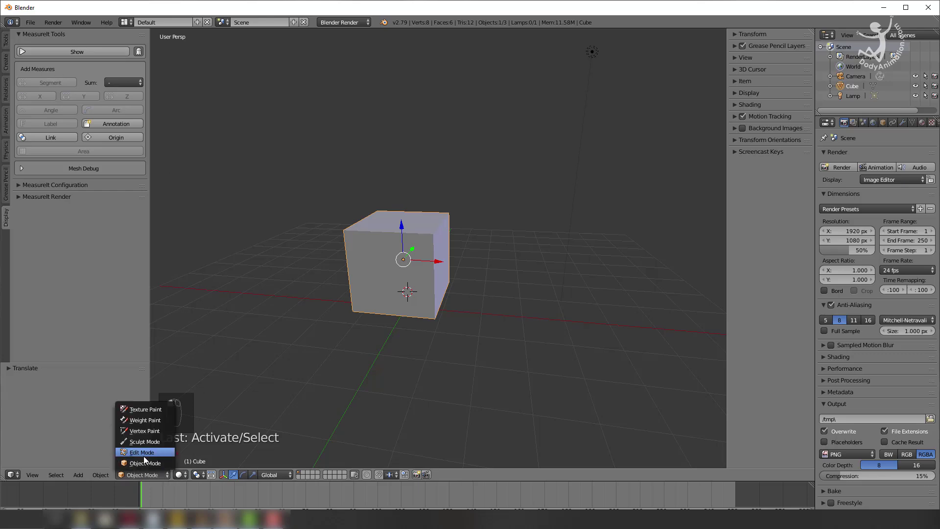
Orbit the view around the cube to reach its vertical edge.
left_click_drag(242, 384, 384, 278)
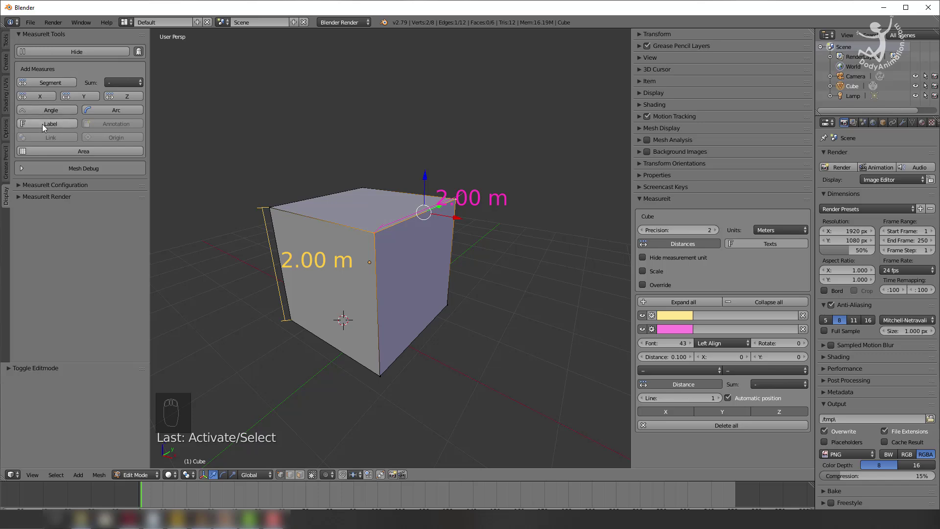
Leave Edit Mode, add a second cube and move it to the right of the first.
key("Tab")
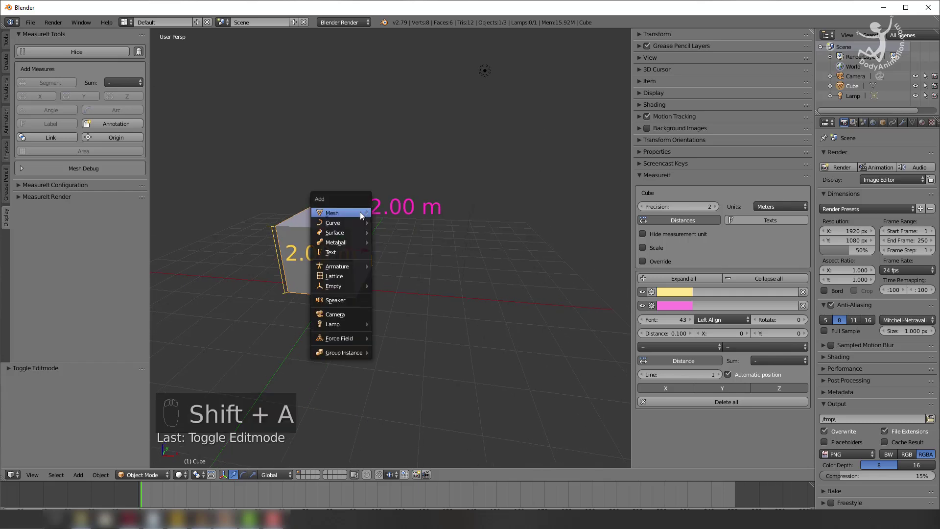
left_click_drag(377, 283, 332, 241)
key("Tab")
left_click_drag(333, 242, 510, 273)
key("Tab")
Link the two cubes with a blue distance dimension and start moving the second cube away.
left_click_drag(494, 326, 514, 306)
left_click_drag(514, 306, 477, 343)
key("Tab")
key("Tab")
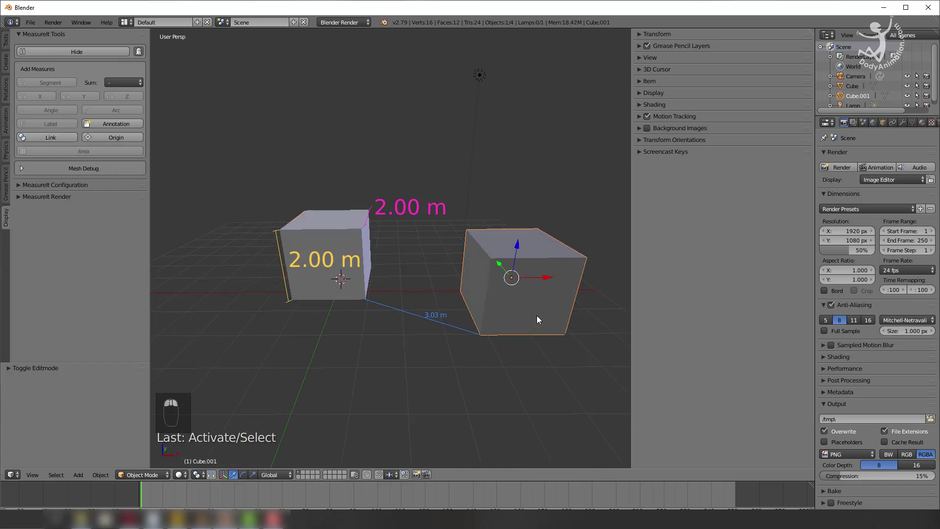
left_click_drag(539, 297, 587, 288)
key("g")
Move the second cube farther so the link labels read 6.97 m and 5.40 m, zooming out to see both cubes.
middle_click(583, 283)
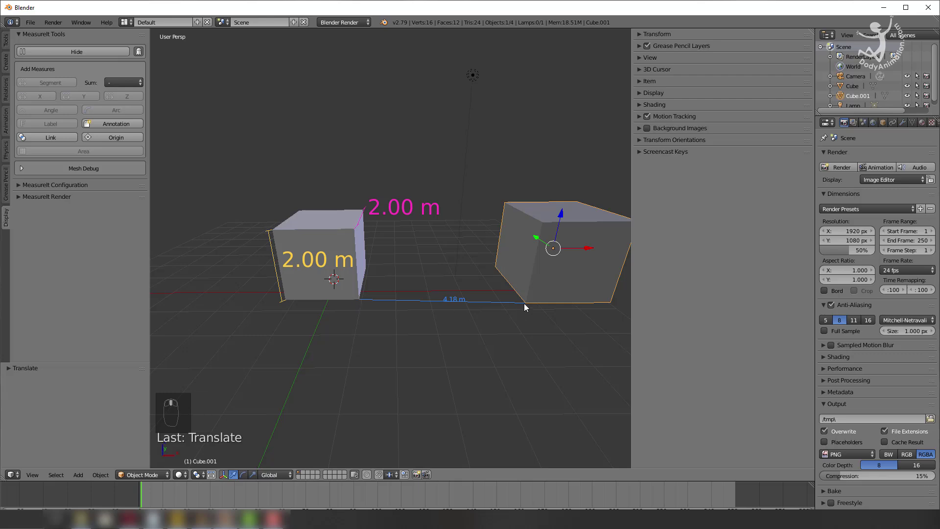
left_click_drag(511, 278, 212, 288)
key("g")
left_click_drag(211, 288, 31, 479)
key("g")
Switch to camera view, select Cube.001 and delete it.
left_click_drag(560, 212, 572, 233)
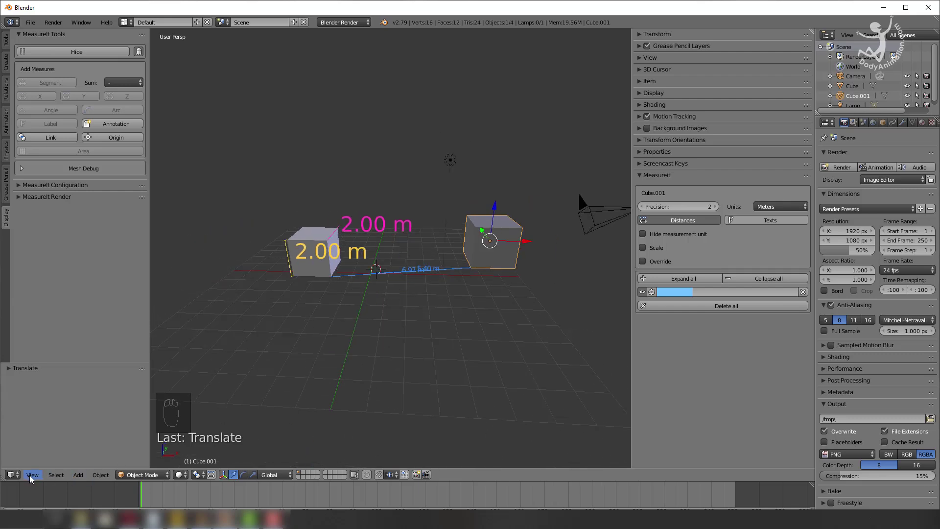
left_click_drag(33, 478, 177, 368)
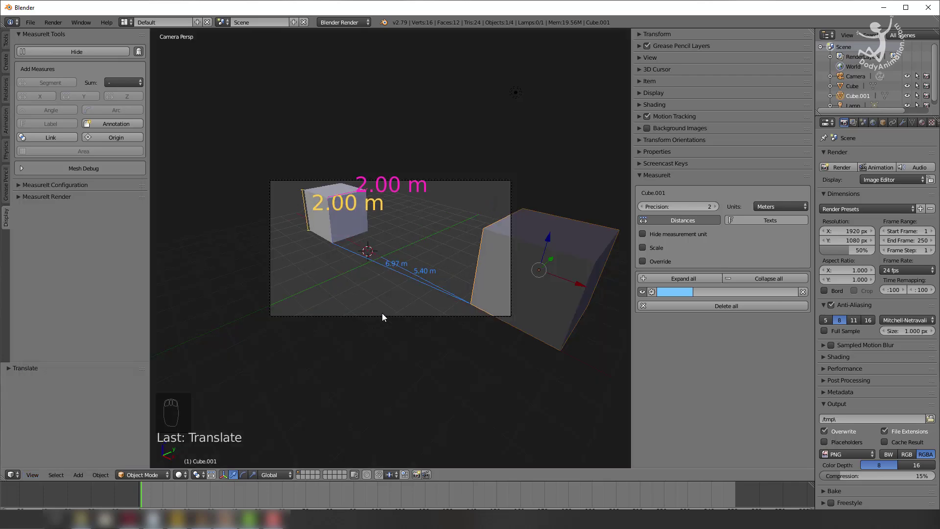
left_click_drag(358, 226, 391, 238)
Render the frame with F12, then return from the render to the camera view.
left_click_drag(358, 225, 823, 177)
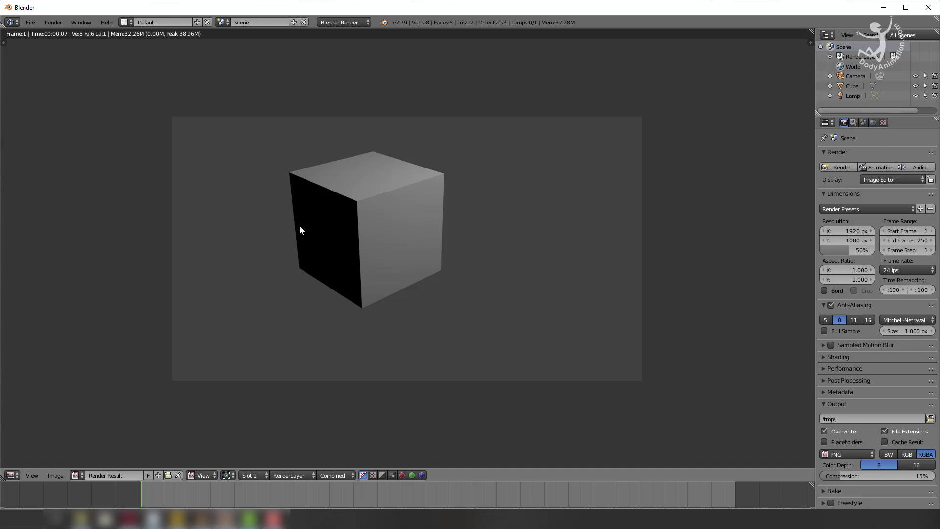
key("Escape")
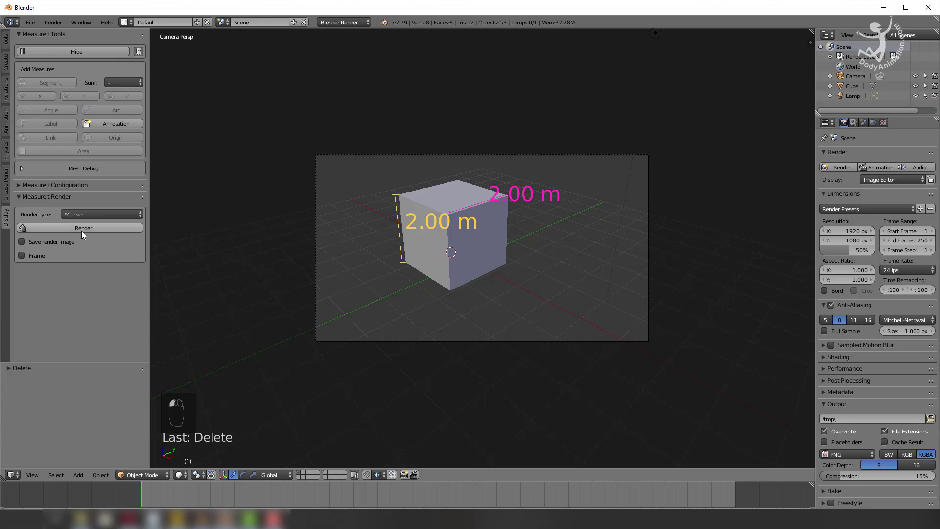
Create the MeasureIt render showing both 2.00 m labels, then return to the perspective 3D view.
left_click_drag(84, 221, 847, 171)
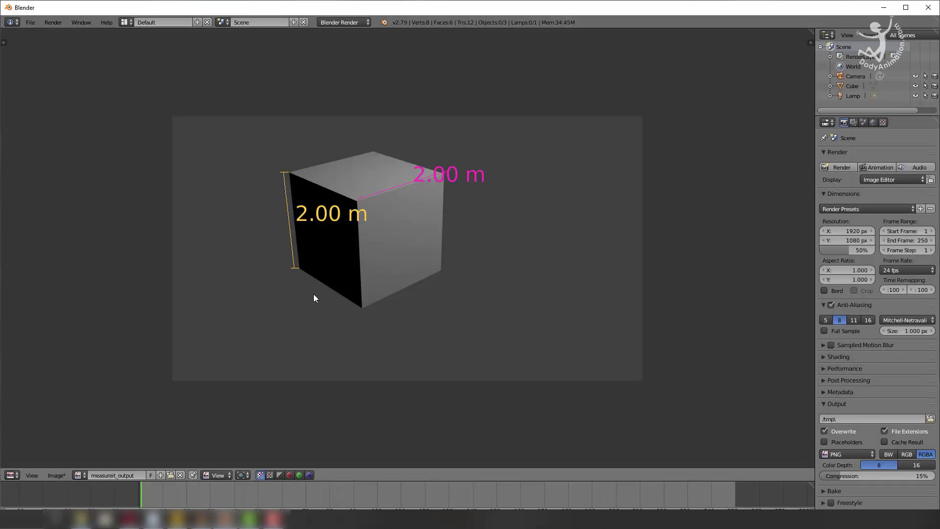
key("Escape")
left_click_drag(368, 282, 436, 268)
middle_click(436, 268)
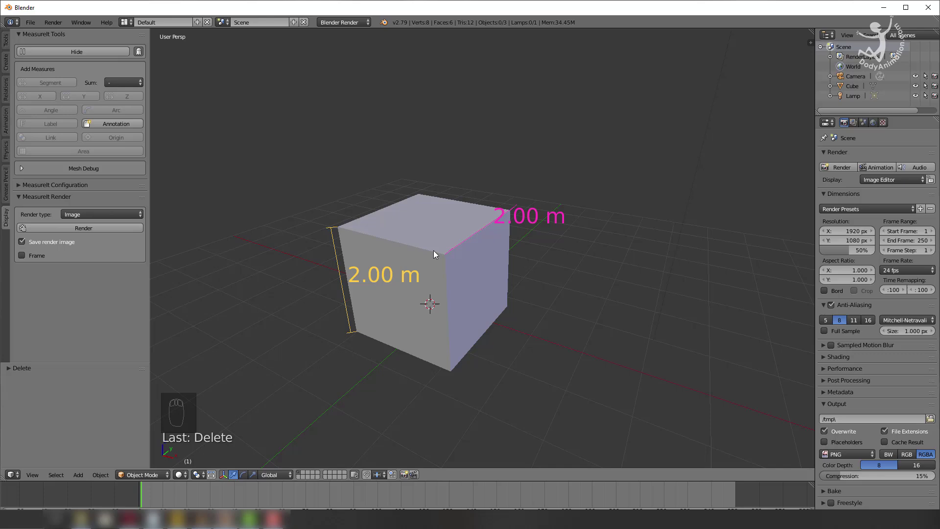